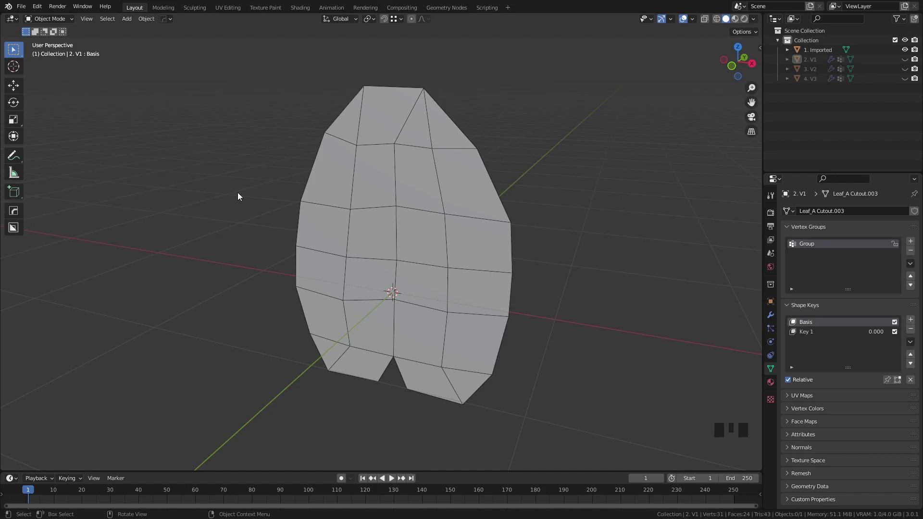
Select the imported leaf object and view it straight from the front.
left_click(431, 175)
left_click(738, 23)
middle_click(529, 131)
key("KP_1")
scroll("up", 3)
Enter Edit Mode and begin a knife cut at the leaf tip.
key("Tab")
key("1")
left_click(416, 116)
key("k")
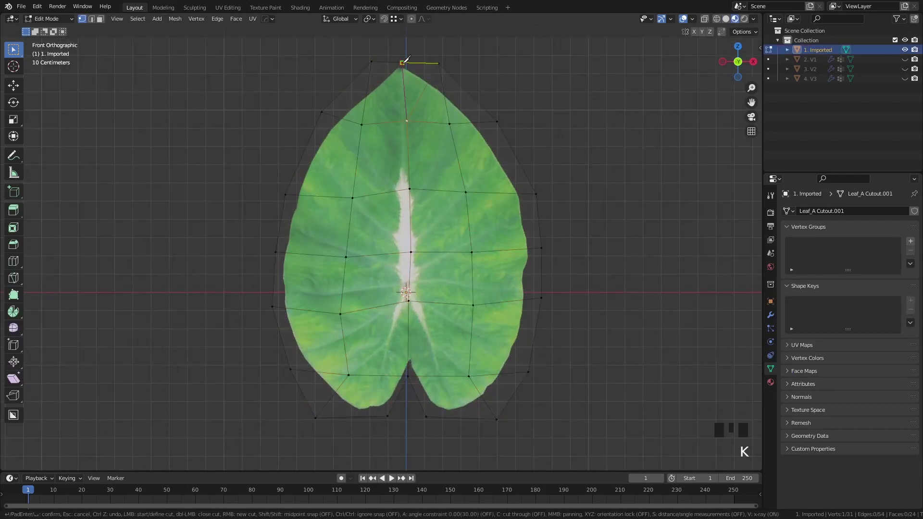
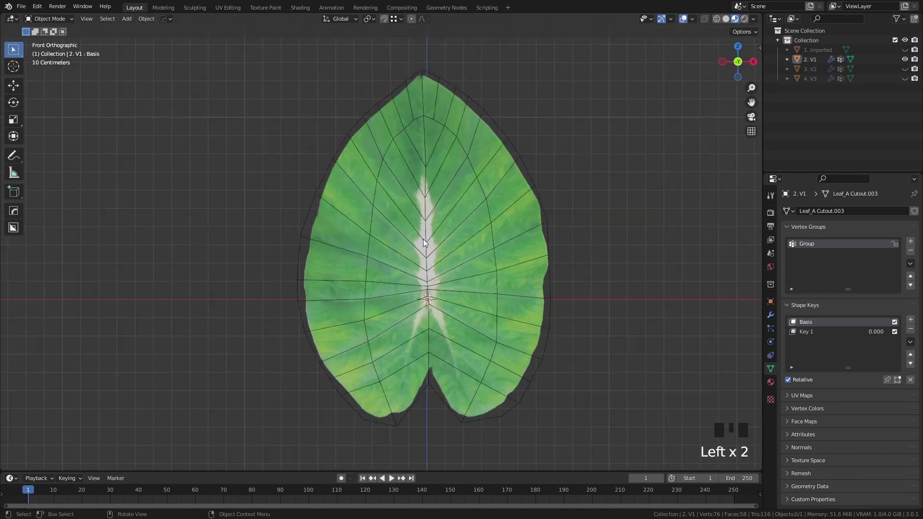
Edit the V1 leaf on Key 1 and select the vertex group along the outer edge.
left_click_drag(687, 24, 684, 25)
left_click(686, 24)
key("Tab")
left_click(835, 244)
left_click(865, 307)
left_click_drag(579, 237, 543, 210)
scroll("down", 3)
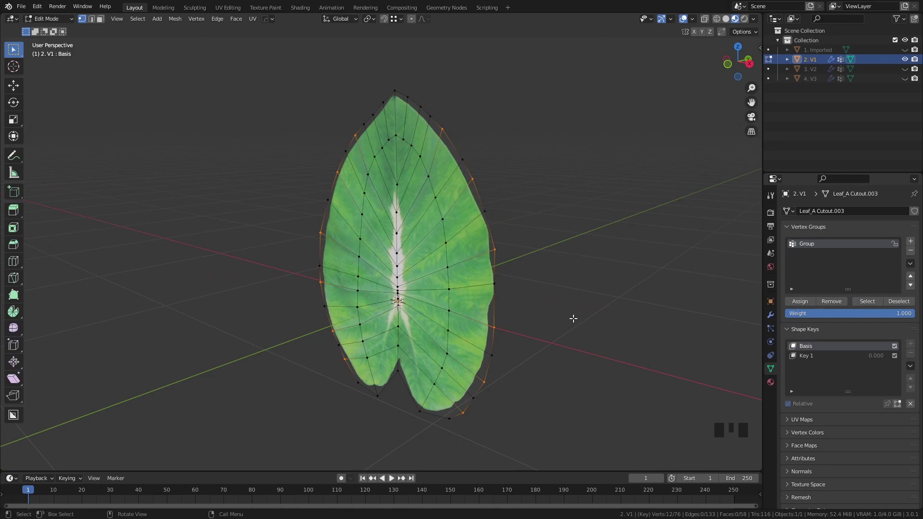
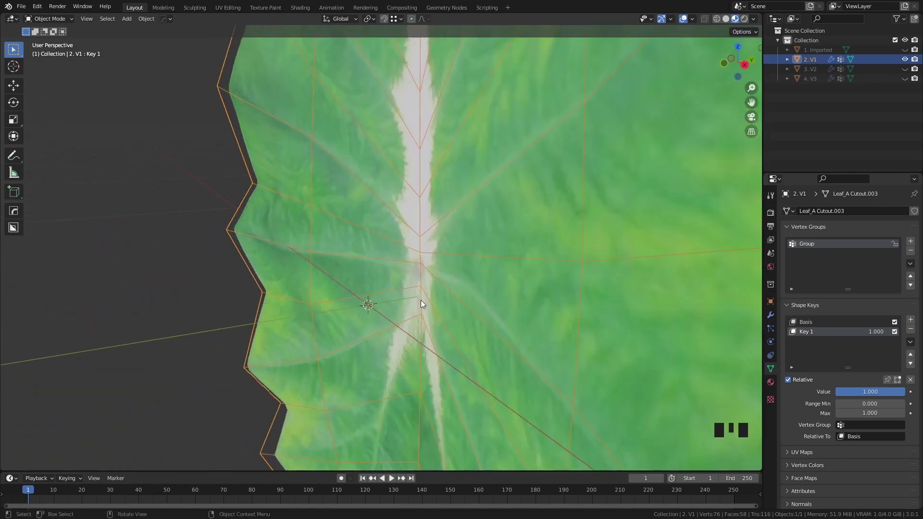
Undo the recent vertex moves to restore the leaf's edge shape.
scroll("down", 3)
middle_click(431, 304)
key("ctrl+z")
key("ctrl+z")
key("ctrl+z")
key("ctrl+z")
key("ctrl+z")
key("ctrl+z")
Leave Edit Mode with Key 1 in place and adjust the shape key in the side panel.
left_click_drag(435, 288, 473, 329)
key("Tab")
left_click(845, 395)
left_click_drag(555, 331, 412, 373)
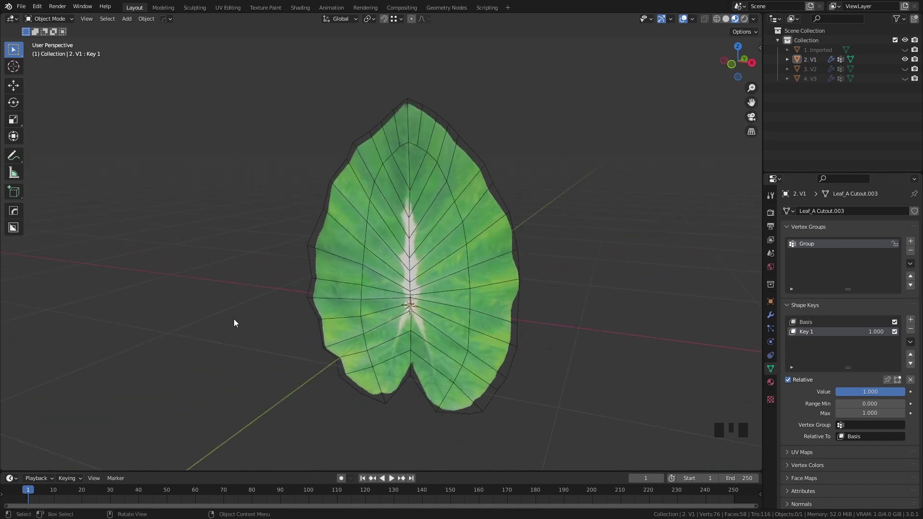